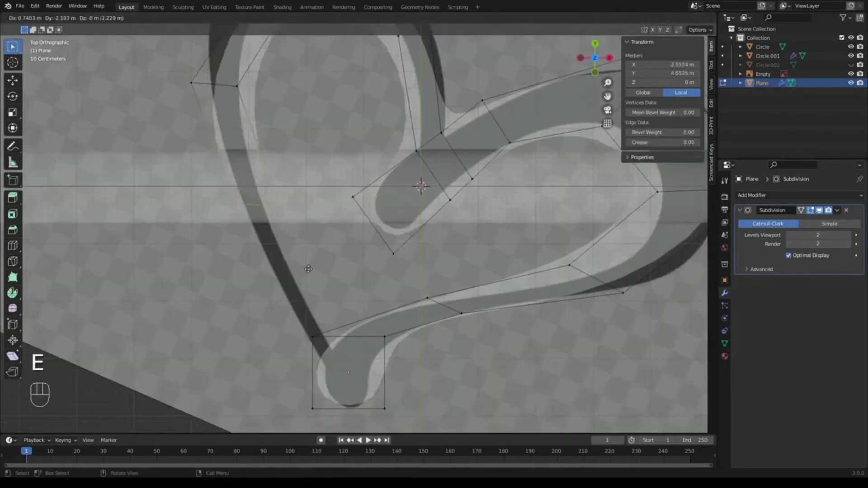
Extrude, loop-cut, fill and move vertices to finish tracing the heart mesh in Edit Mode
key(e)
double_click(13, 45)
key(g)
key(g)
key(ctrl+r)
click(14, 45)
key(f)
key(g)
click(14, 45)
key(g)
double_click(13, 46)
key(g)
Bend the heart around the band with a Simple Deform modifier and review it from the front view
drag(415, 274, 13, 48)
click(12, 47)
double_click(13, 47)
double_click(13, 47)
key(KP_1)
middle_click(13, 48)
click(42, 79)
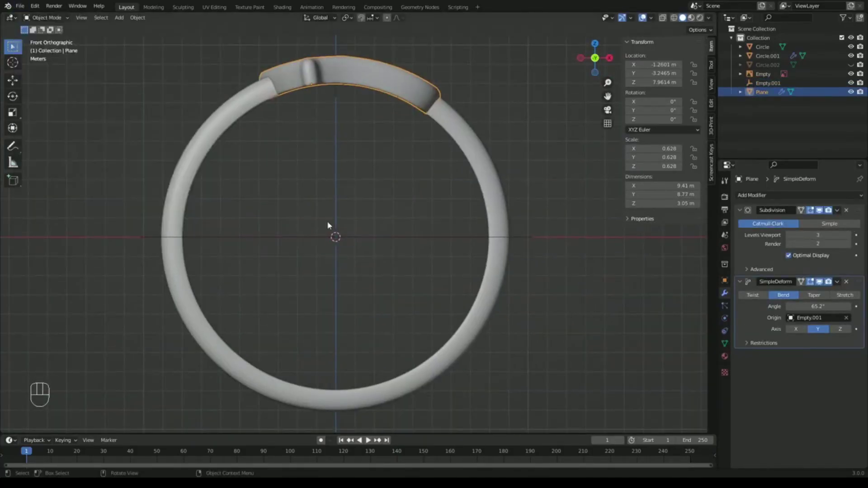